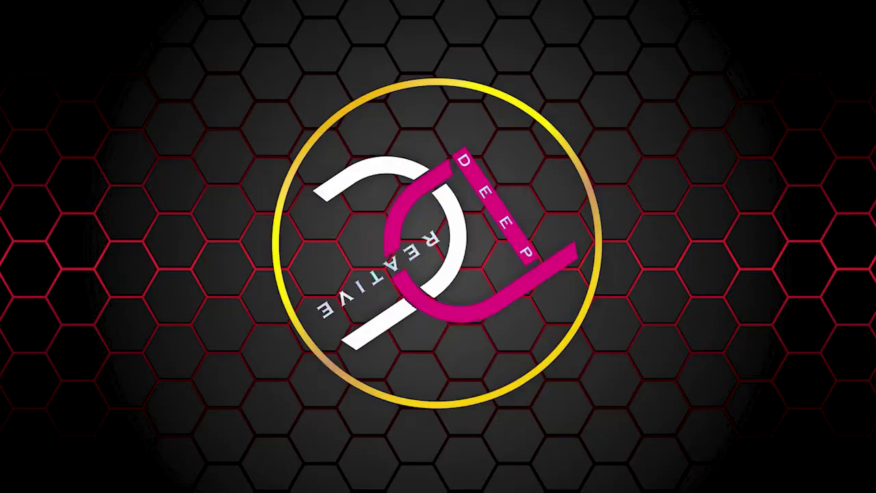
Switch into CorelDRAW X7 with the new blank 8 × 8 inch document ready.
{"action": "key", "text": "alt+Tab"}
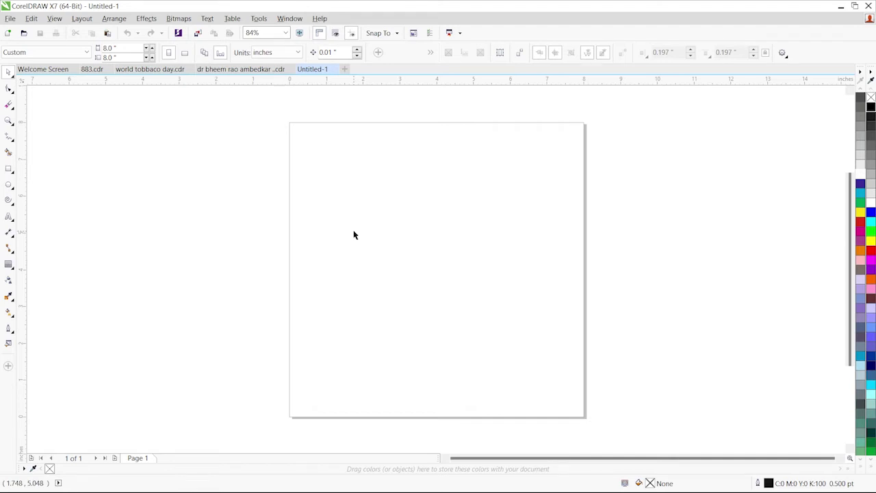
Switch back to the CorelDRAW window holding the textured page and poster elements.
{"action": "key", "text": "alt+Tab"}
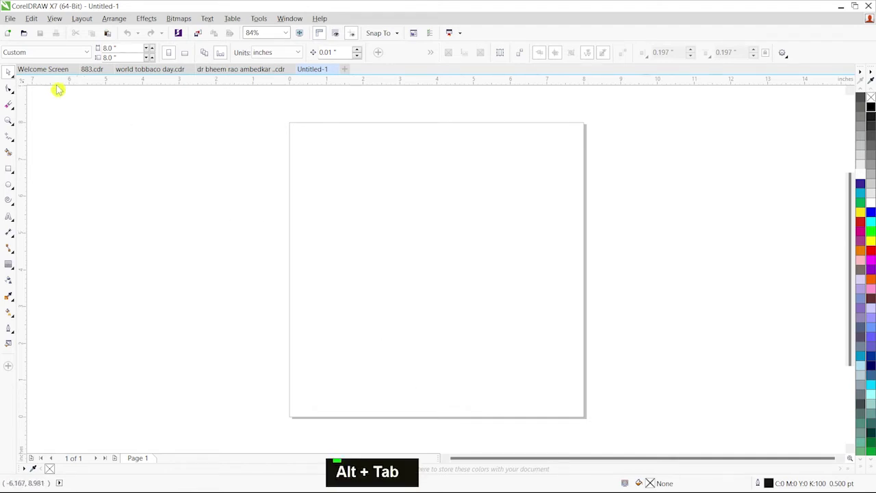
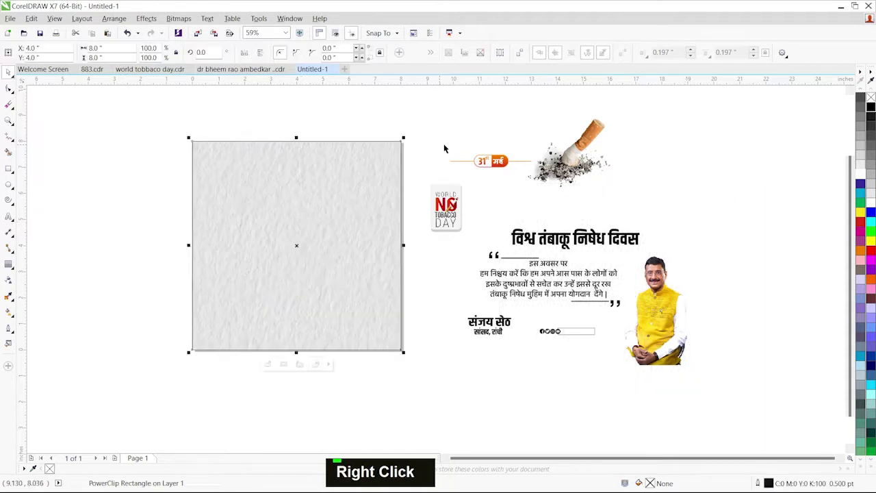
Move the 31 मई date badge to the top centre and the No Tobacco Day logo top-left.
{"action": "double_click", "coordinate": [316, 184]}
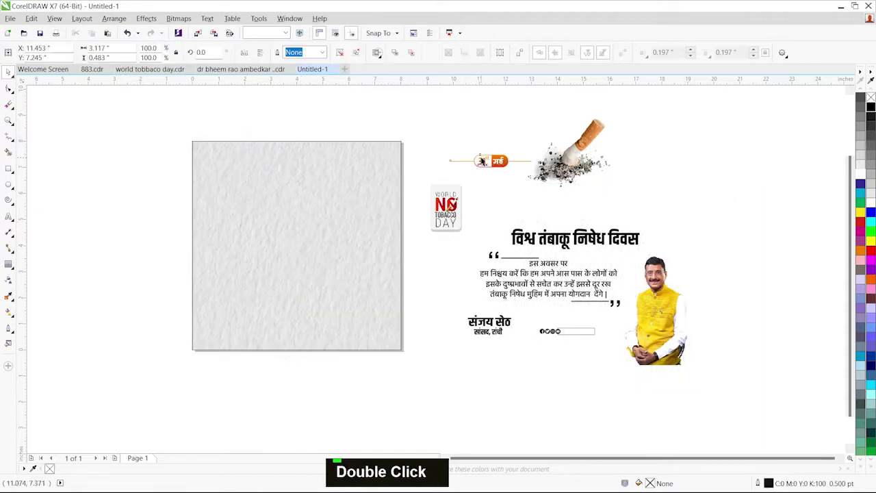
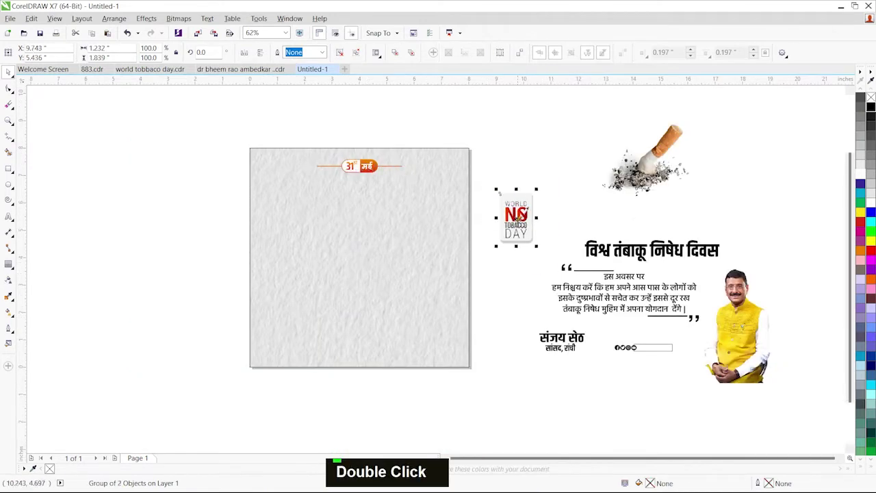
{"action": "scroll", "scroll_direction": "up", "scroll_amount": 3}
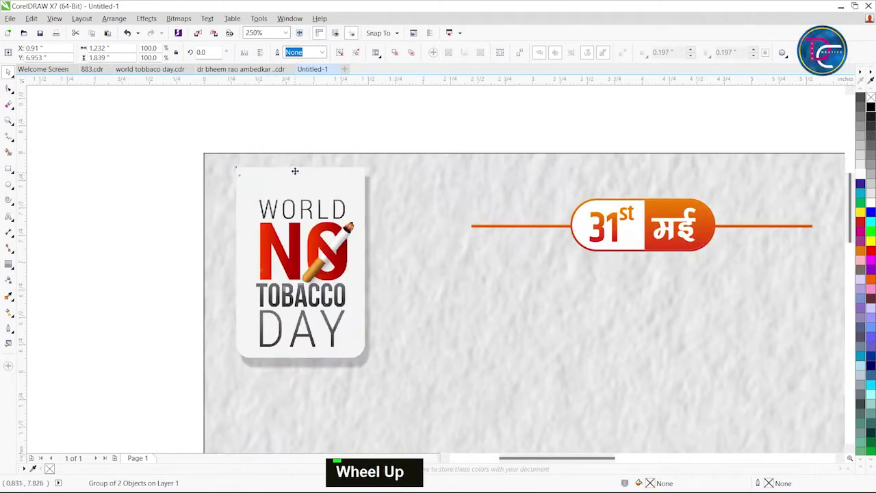
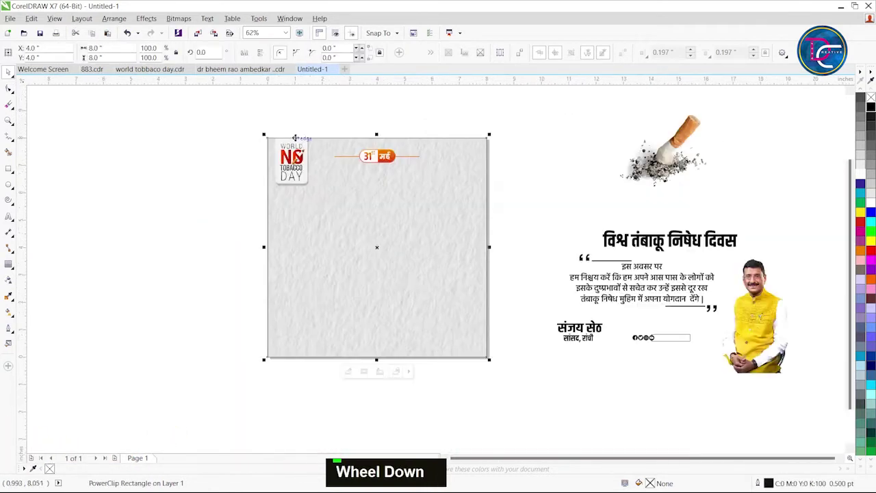
{"action": "key", "text": "z"}
{"action": "key", "text": "z"}
{"action": "key", "text": "ctrl+space"}
{"action": "left_click", "coordinate": [544, 210]}
{"action": "scroll", "scroll_direction": "down", "scroll_amount": 3}
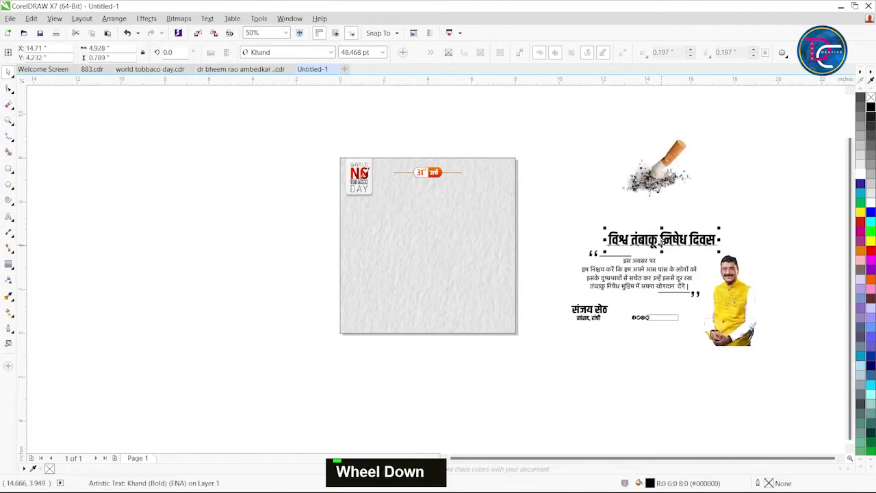
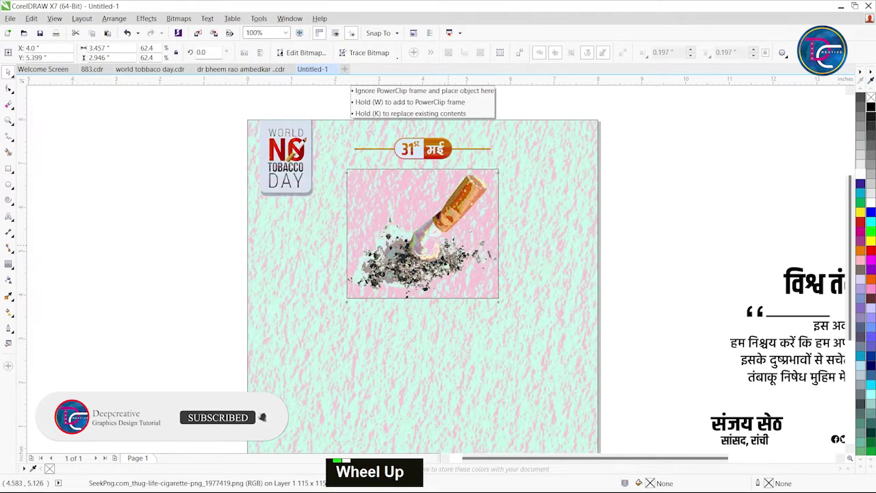
Place the Hindi title 'विश्व तंबाकू निषेध दिवस' below the cigarette in the upper middle.
{"action": "scroll", "scroll_direction": "down", "scroll_amount": 3}
{"action": "key", "text": "z"}
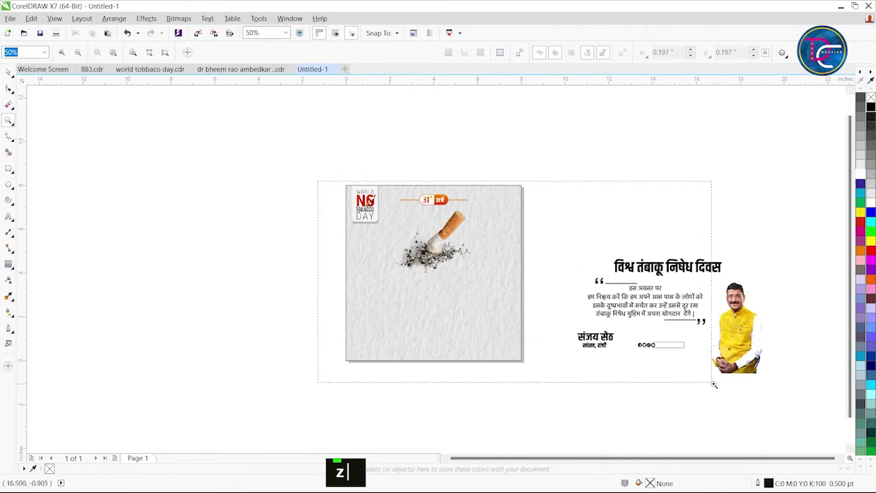
{"action": "key", "text": "z"}
{"action": "key", "text": "ctrl+space"}
{"action": "double_click", "coordinate": [694, 291]}
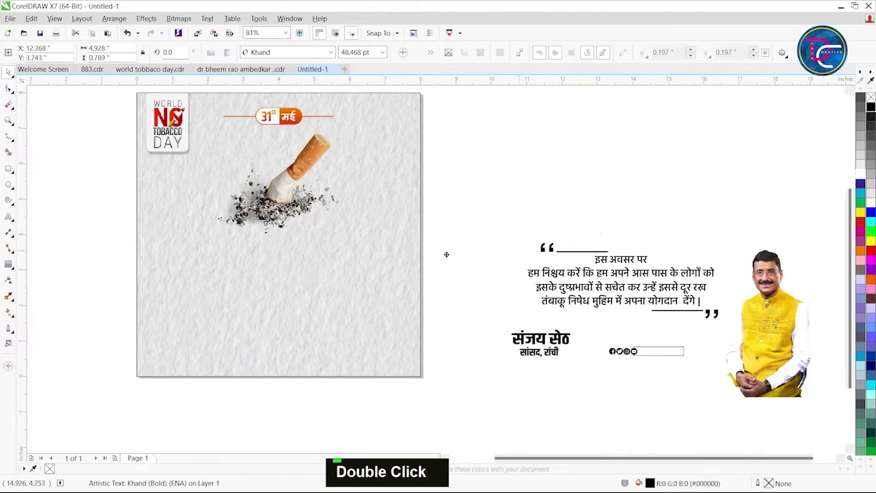
{"action": "left_click", "coordinate": [694, 291]}
{"action": "key", "text": "c"}
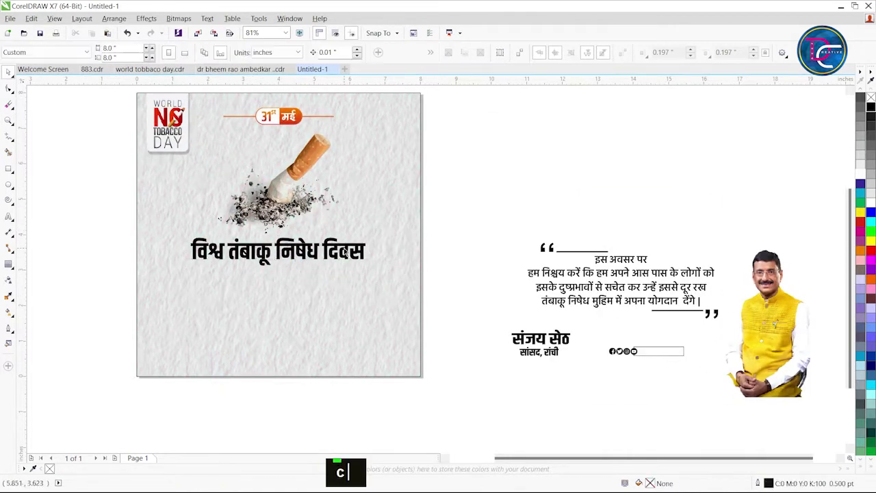
Recolour the Hindi title text dark red.
{"action": "double_click", "coordinate": [694, 291]}
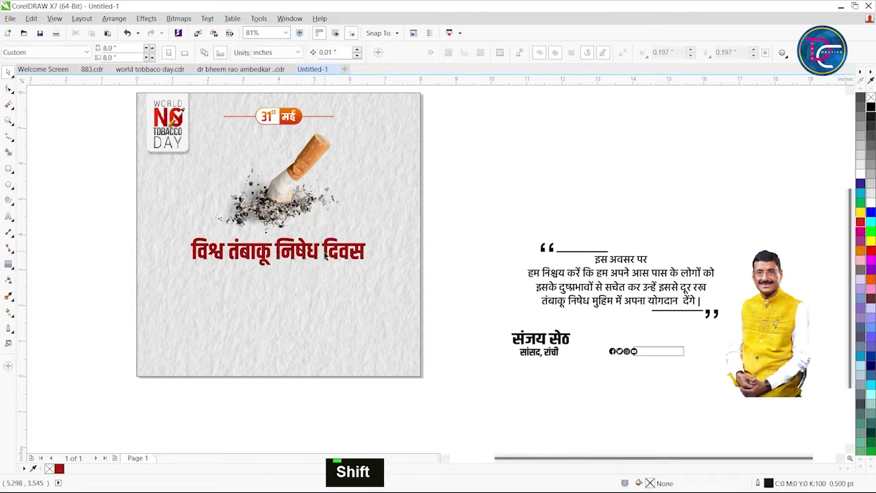
{"action": "left_click", "coordinate": [694, 291]}
{"action": "key", "text": "c"}
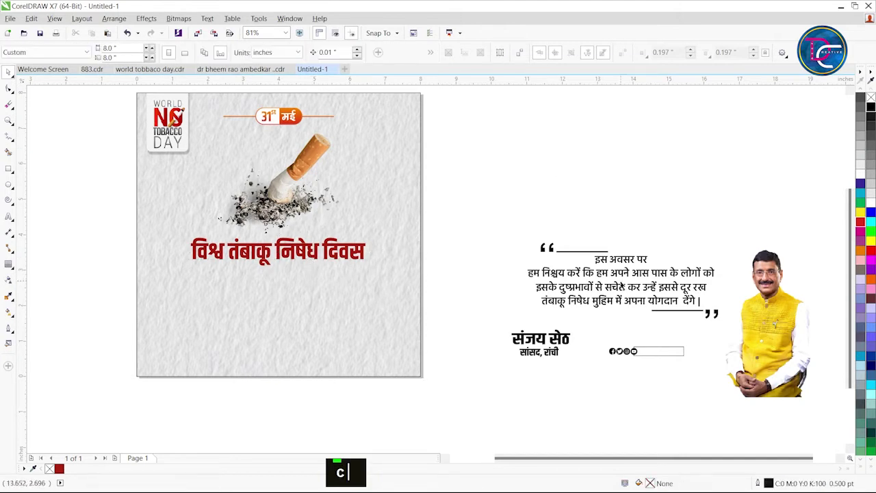
Move the politician's photo into the poster's bottom-right corner and zoom out to check.
{"action": "double_click", "coordinate": [694, 291]}
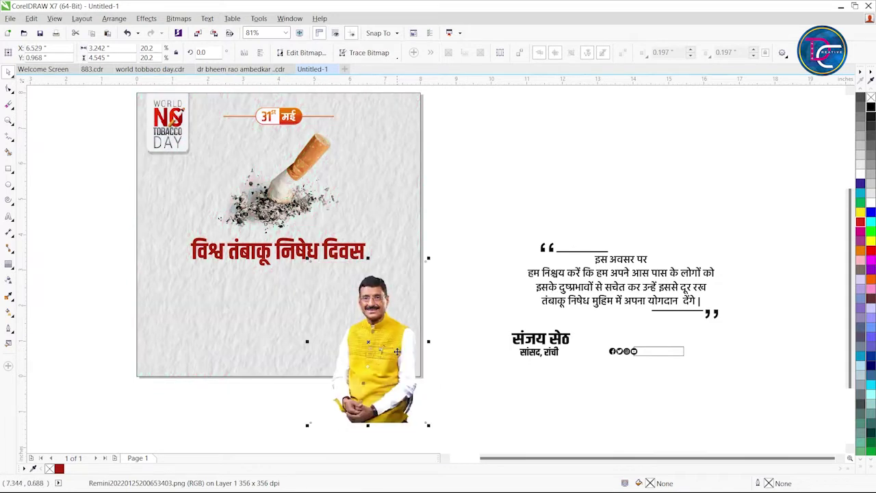
{"action": "key", "text": "w"}
{"action": "double_click", "coordinate": [694, 291]}
{"action": "left_click", "coordinate": [694, 290]}
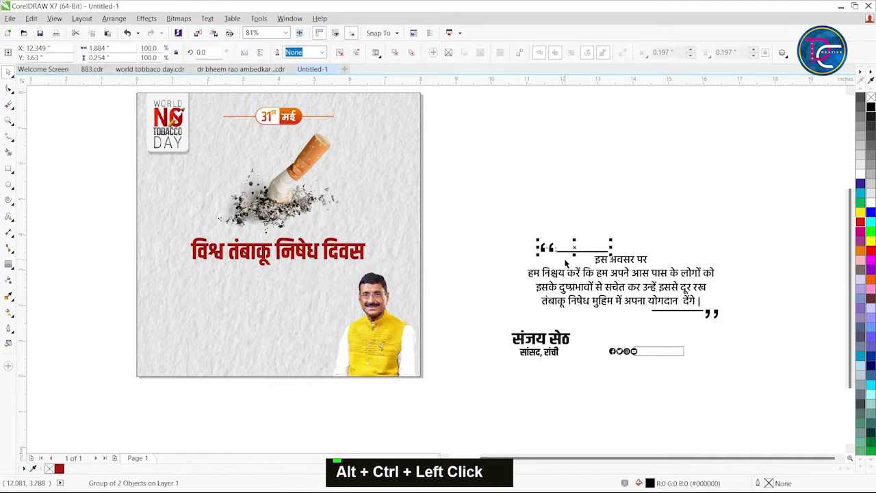
{"action": "type", "text": "z"}
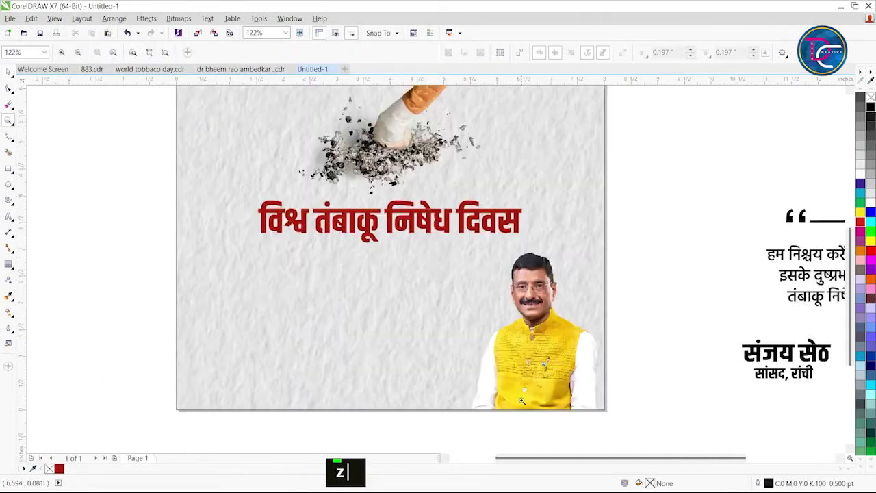
{"action": "key", "text": "ctrl+space"}
{"action": "scroll", "scroll_direction": "down", "scroll_amount": 3}
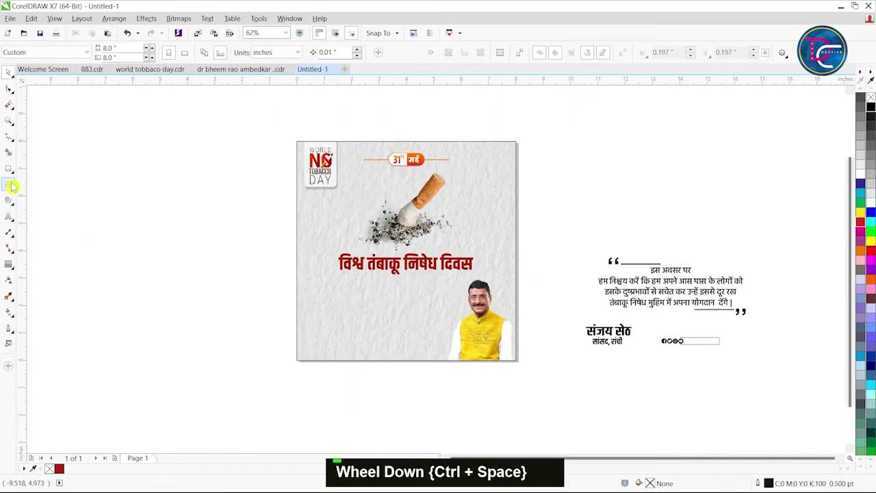
Build a dark teal footer band with a thin orange stripe inside the poster frame.
{"action": "scroll", "scroll_direction": "up", "scroll_amount": 3}
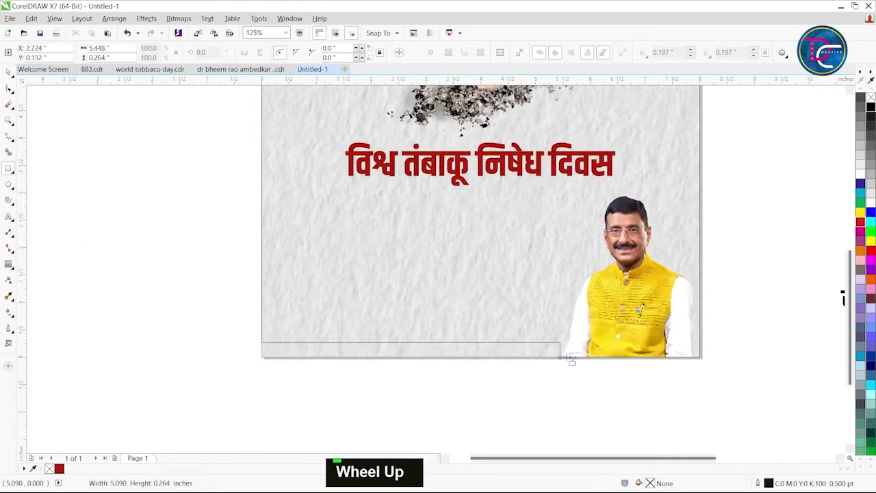
{"action": "key", "text": "ctrl+space"}
{"action": "key", "text": "ctrl+Up"}
{"action": "key", "text": "Up"}
{"action": "key", "text": "Up"}
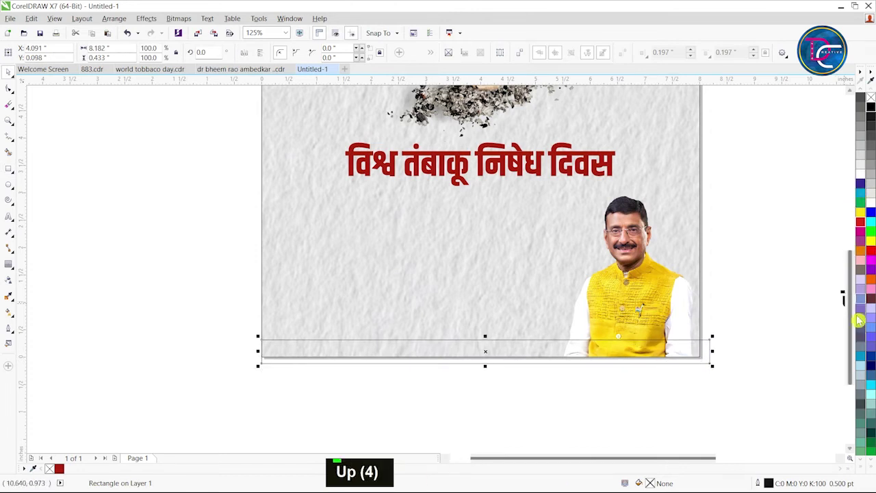
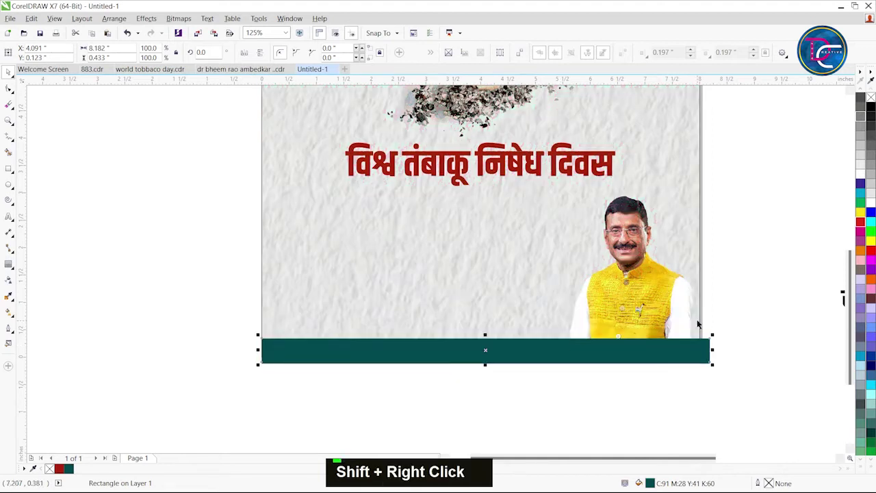
{"action": "key", "text": "ctrl+r"}
{"action": "scroll", "scroll_direction": "up", "scroll_amount": 3}
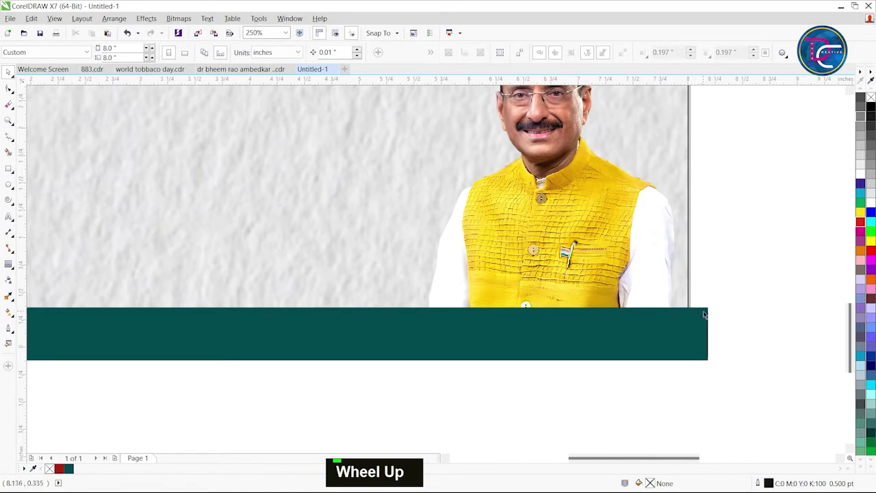
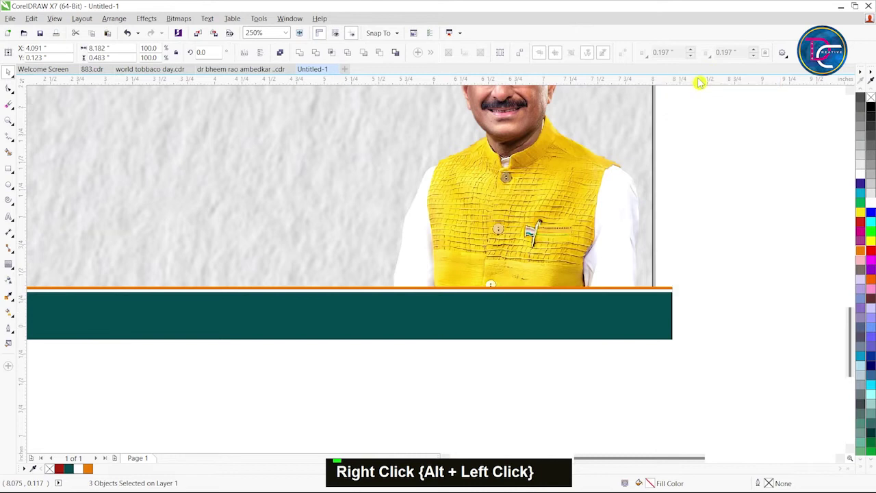
{"action": "scroll", "scroll_direction": "down", "scroll_amount": 3}
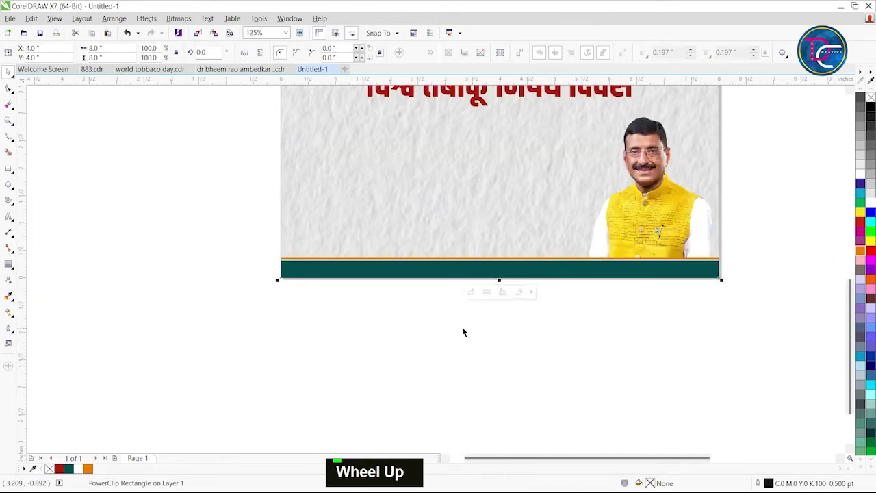
Give the slanted name box a dark teal outline and set its width in Outline Pen.
{"action": "scroll", "scroll_direction": "up", "scroll_amount": 3}
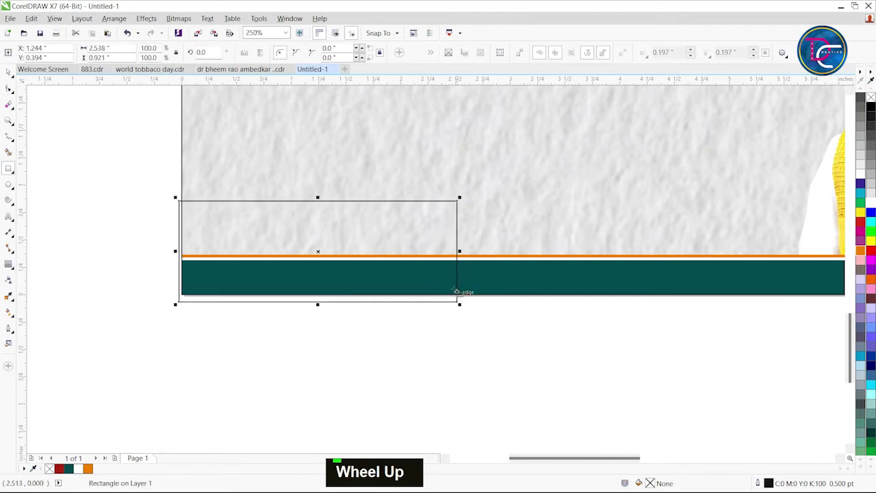
{"action": "key", "text": "ctrl+space"}
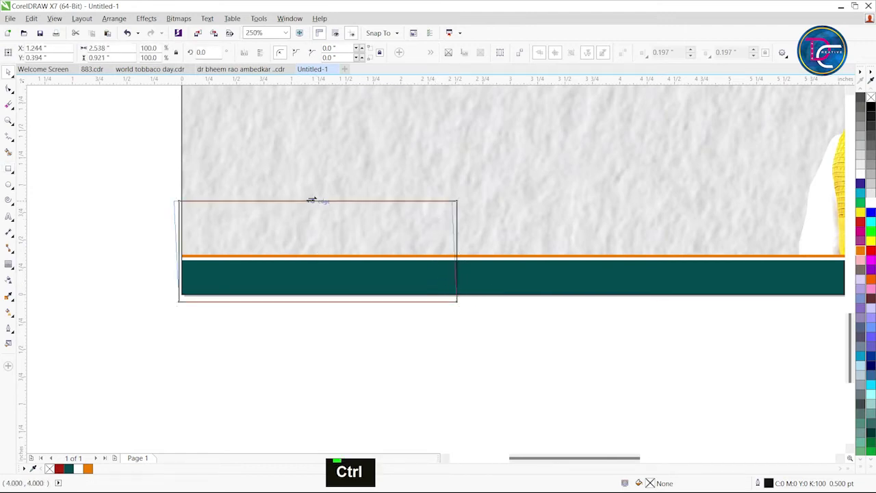
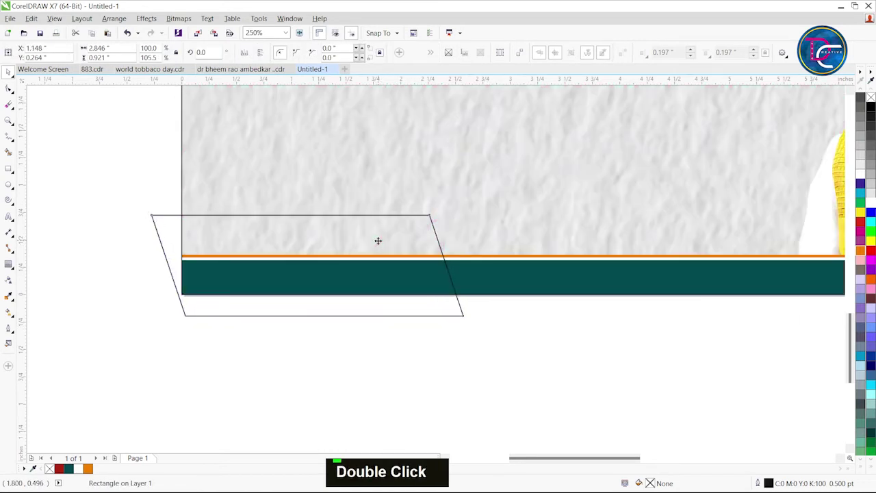
{"action": "right_click", "coordinate": [76, 475]}
{"action": "double_click", "coordinate": [790, 486]}
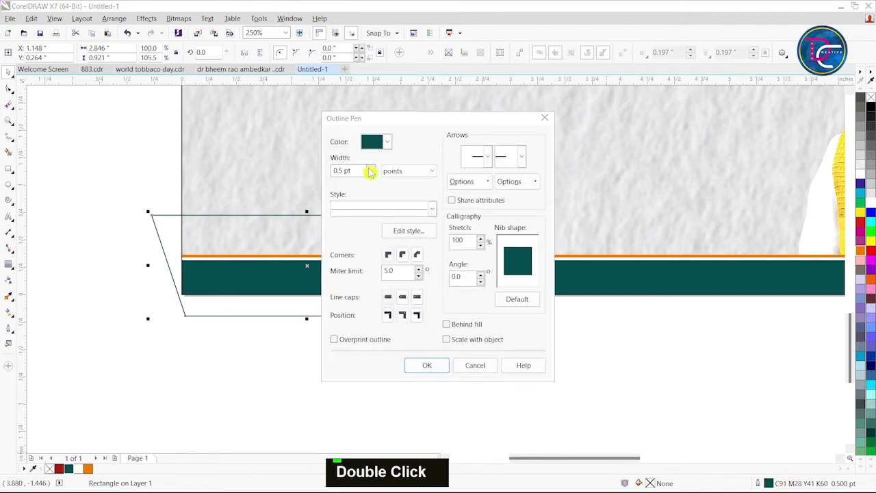
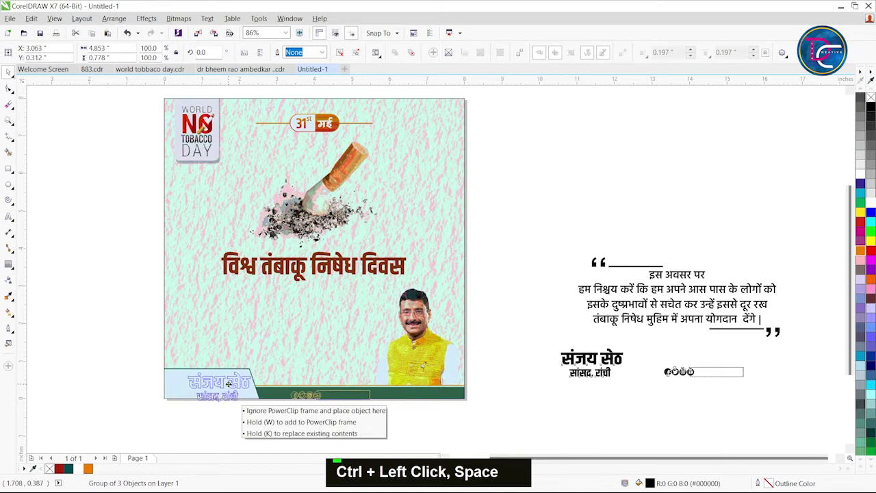
Drop the name and title into the poster and nudge them into the slanted box.
{"action": "right_click", "coordinate": [752, 311]}
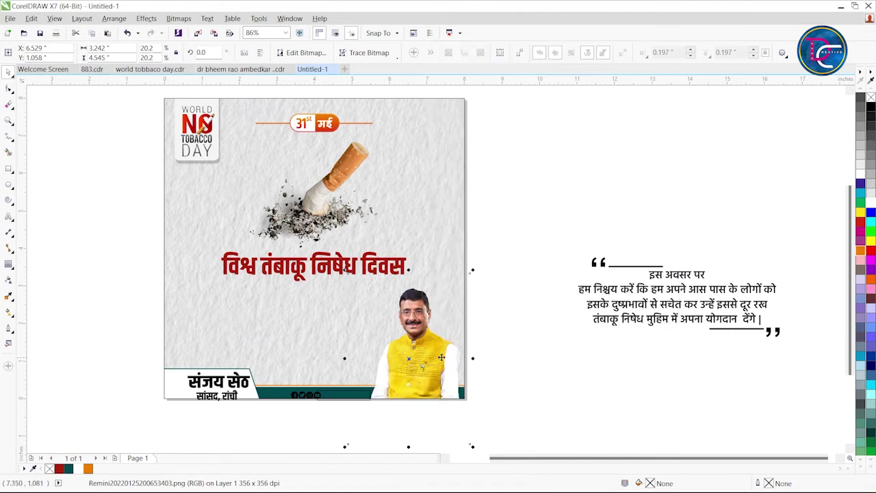
{"action": "key", "text": "z"}
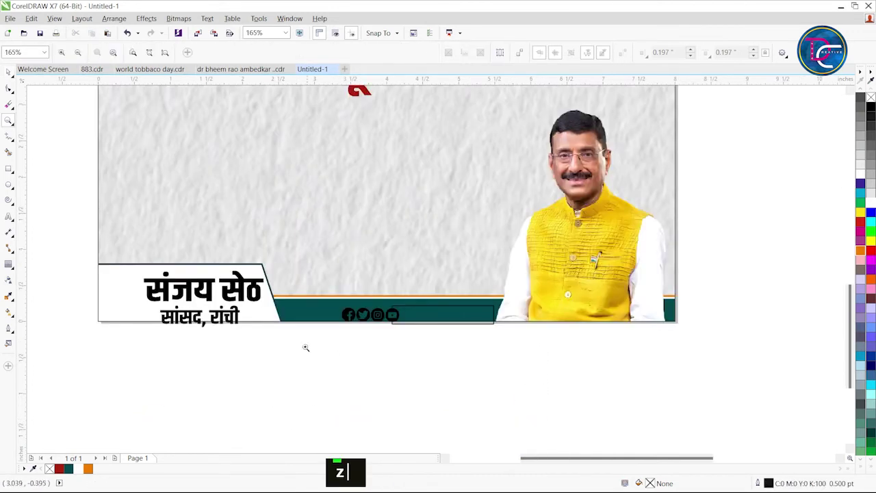
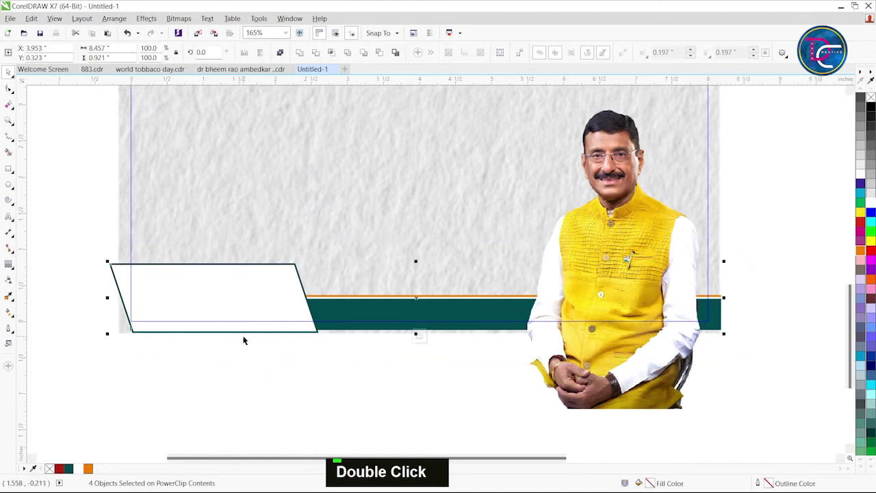
{"action": "key", "text": "Up"}
{"action": "key", "text": "Up"}
{"action": "key", "text": "Up"}
{"action": "key", "text": "Up"}
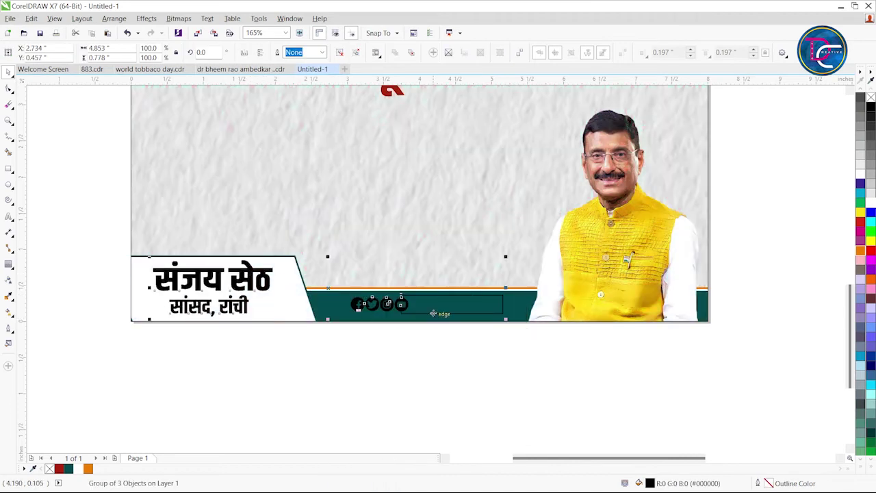
{"action": "key", "text": "Down"}
{"action": "key", "text": "Down"}
{"action": "key", "text": "Down"}
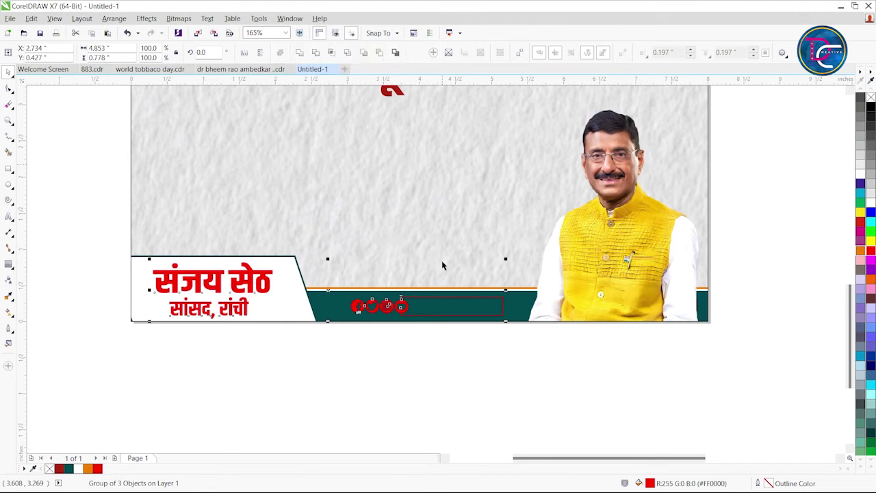
Make the social media icons on the teal bar white.
{"action": "double_click", "coordinate": [493, 330]}
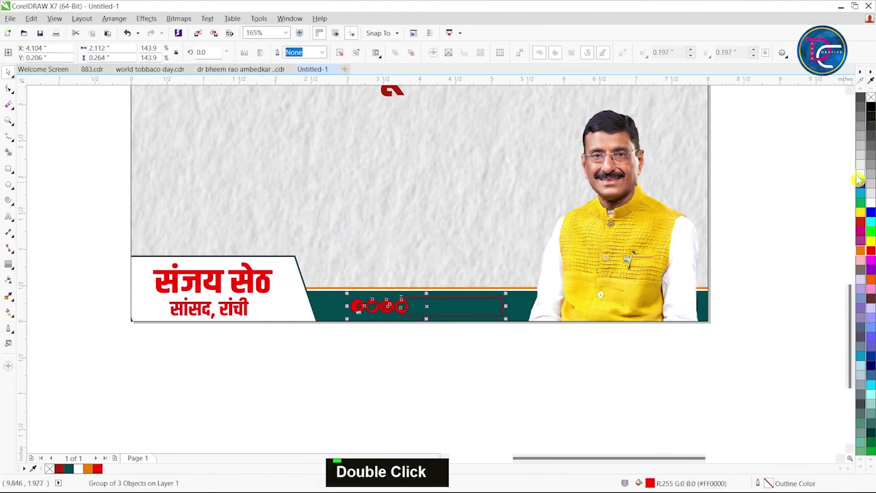
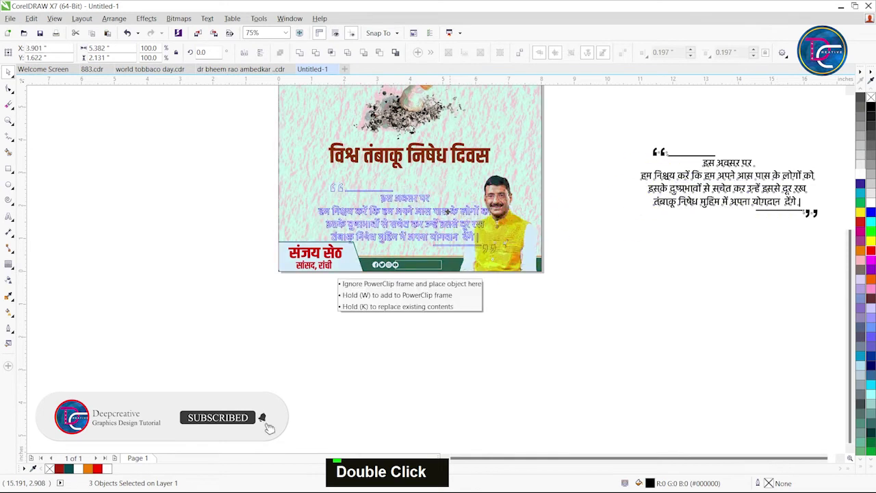
Position the Hindi quote above the name banner and colour its text dark teal.
{"action": "scroll", "scroll_direction": "up", "scroll_amount": 3}
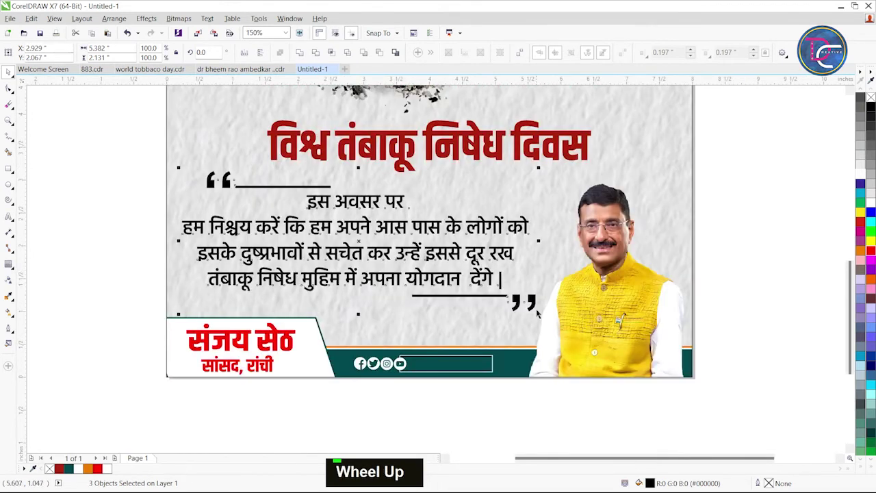
{"action": "scroll", "scroll_direction": "up", "scroll_amount": 3}
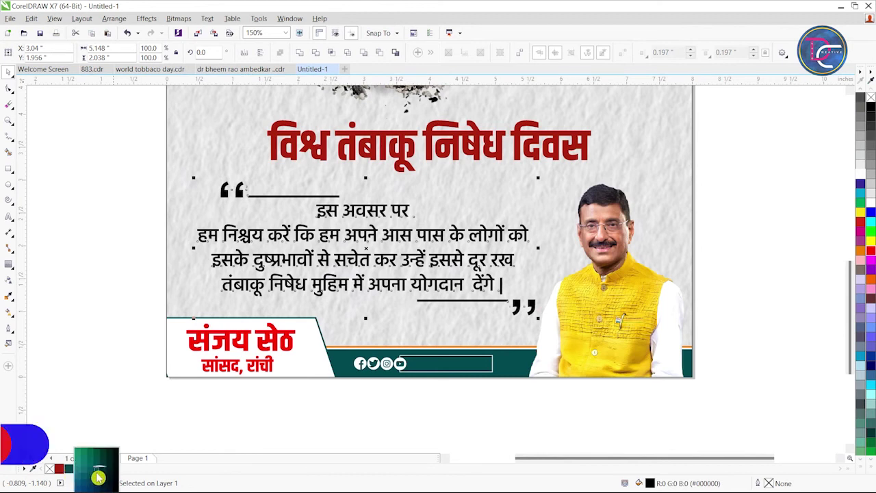
{"action": "scroll", "scroll_direction": "down", "scroll_amount": 3}
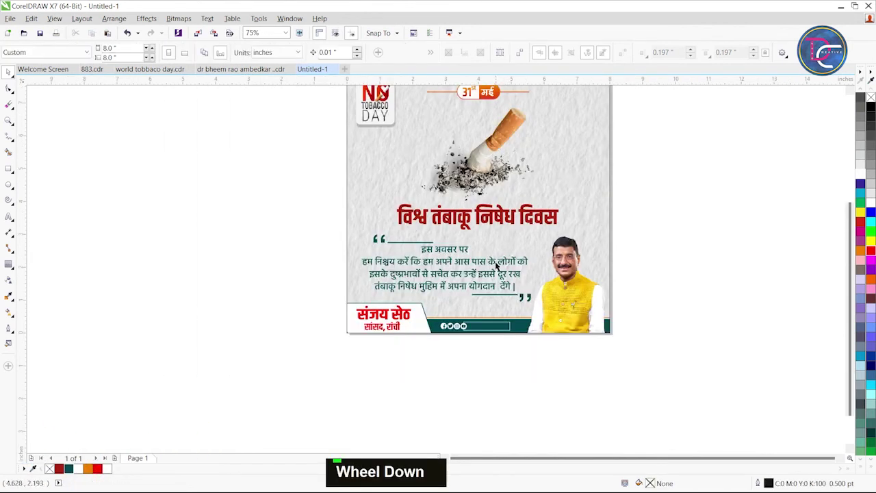
{"action": "key", "text": "z"}
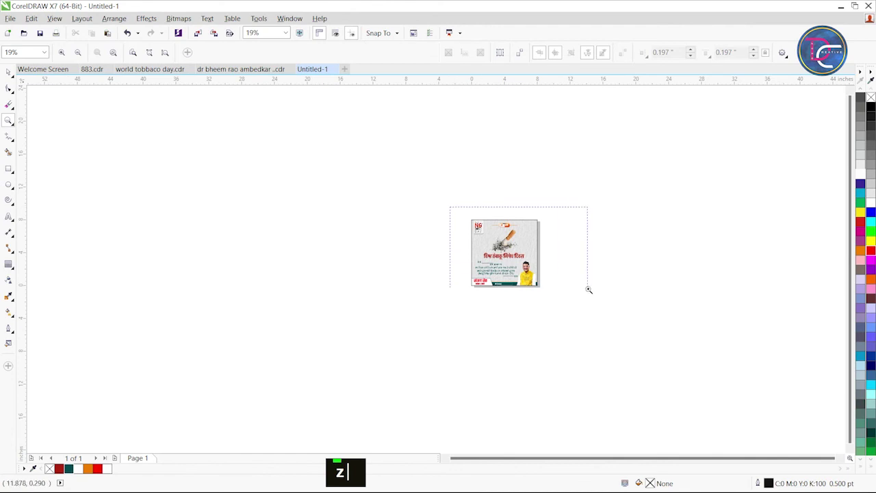
{"action": "key", "text": "ctrl+space"}
{"action": "type", "text": "z"}
{"action": "key", "text": "ctrl+space"}
{"action": "scroll", "scroll_direction": "down", "scroll_amount": 3}
{"action": "key", "text": "z"}
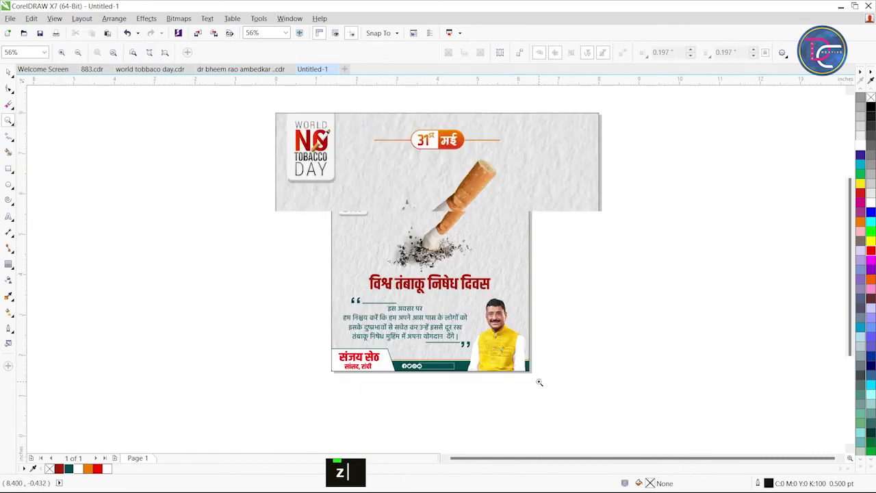
{"action": "type", "text": "z"}
{"action": "key", "text": "ctrl+space"}
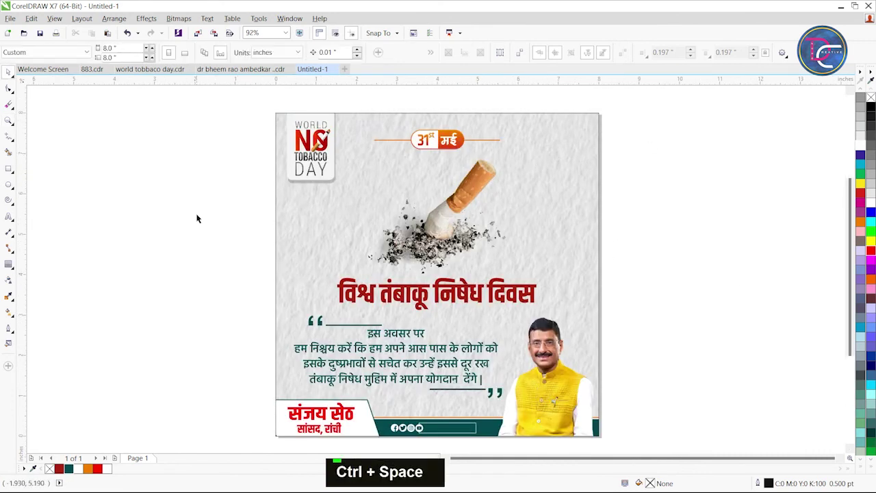
{"action": "right_click", "coordinate": [672, 166]}
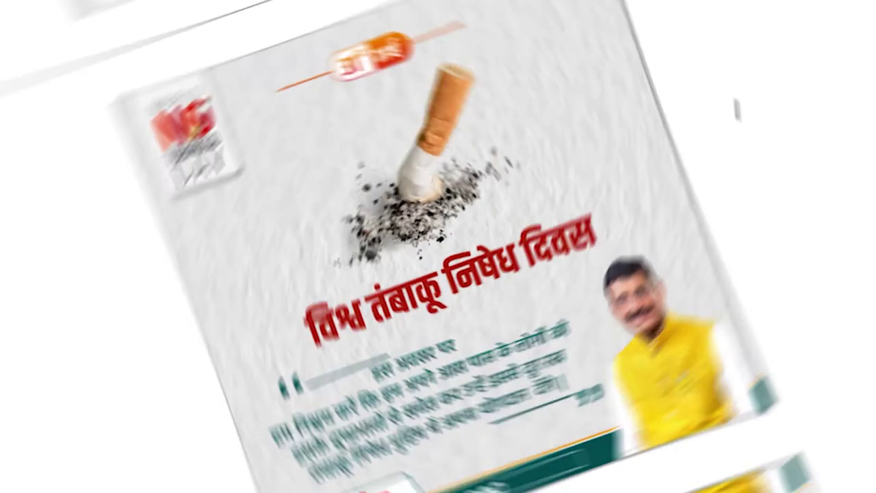